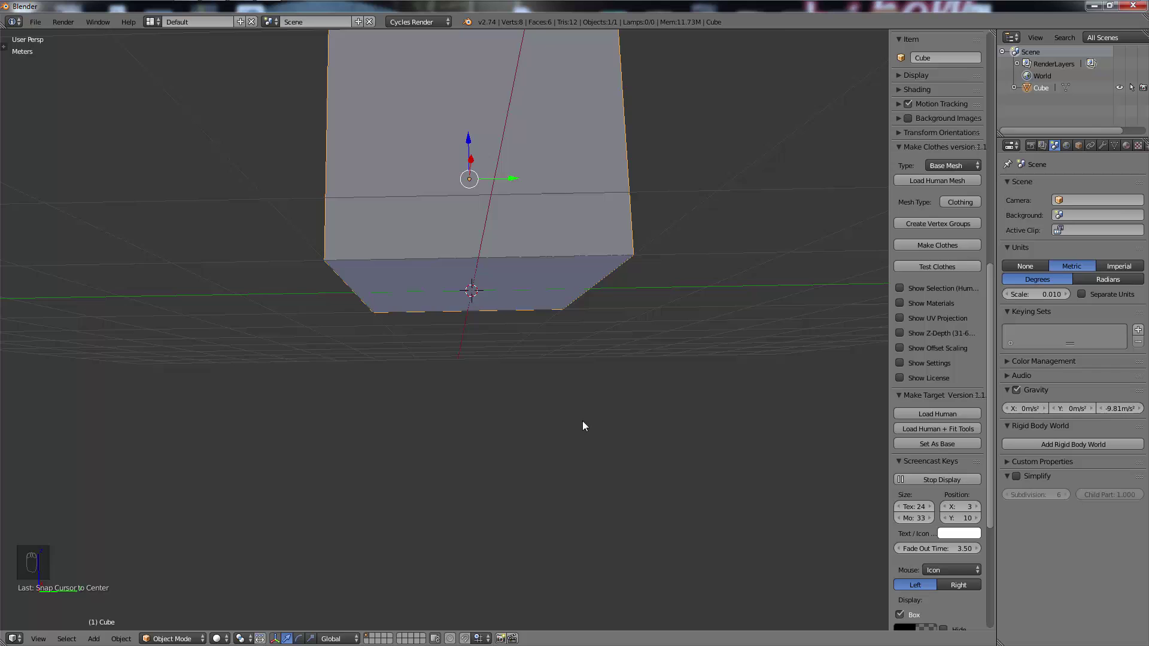
# Step: Move the selected cube's origin to the 3D cursor at the world centre and inspect the result
pyautogui.moveTo(536, 255); pyautogui.dragTo(528, 203)
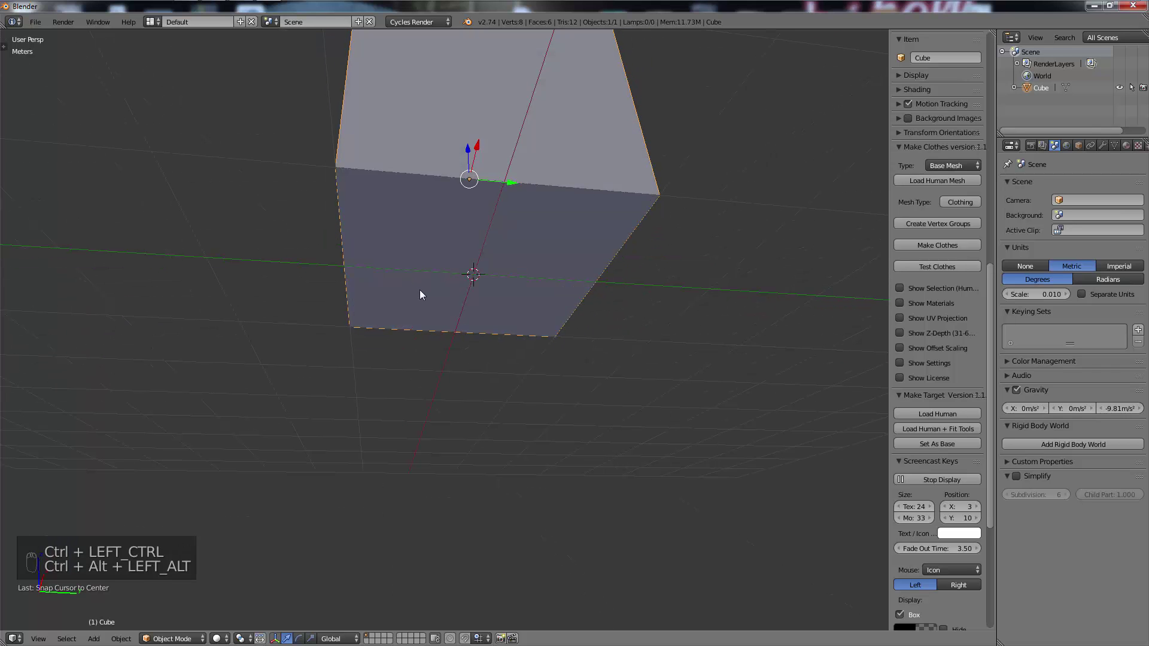
pyautogui.press('ctrl+shift+alt+c')
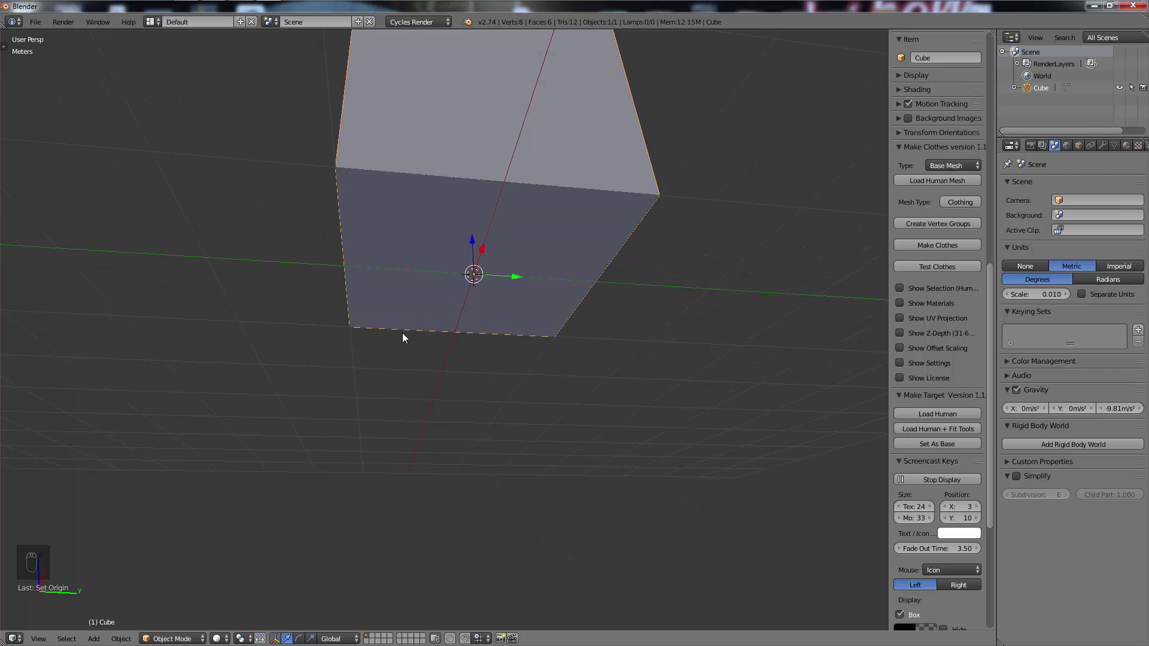
pyautogui.press('t')
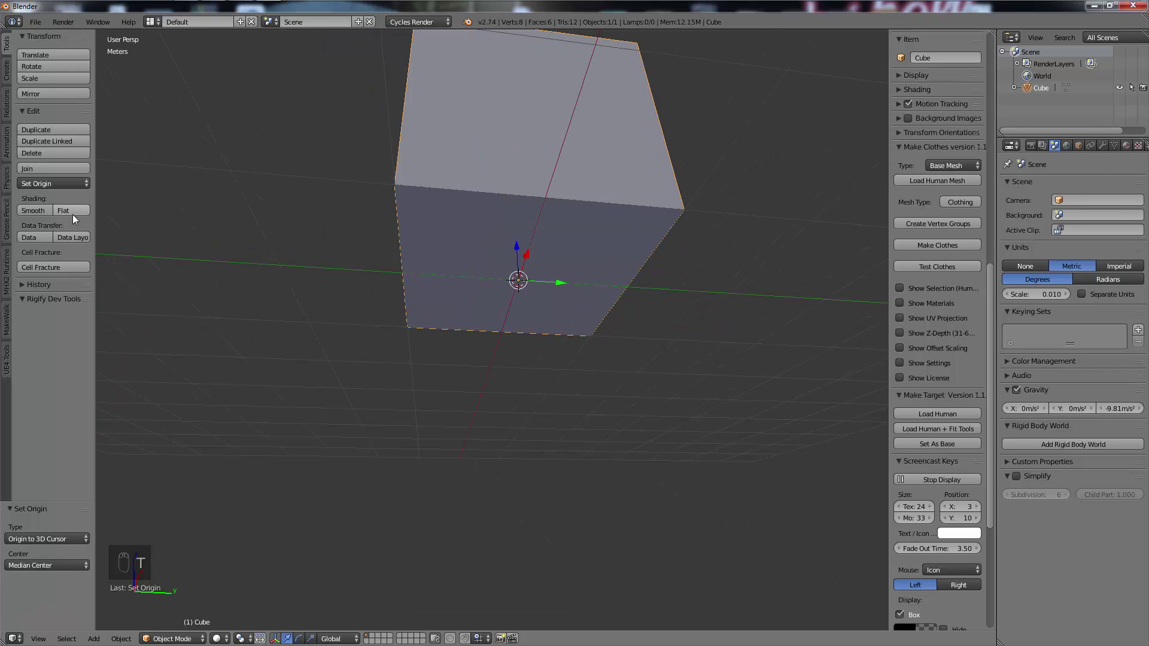
pyautogui.press('t')
pyautogui.press('t')
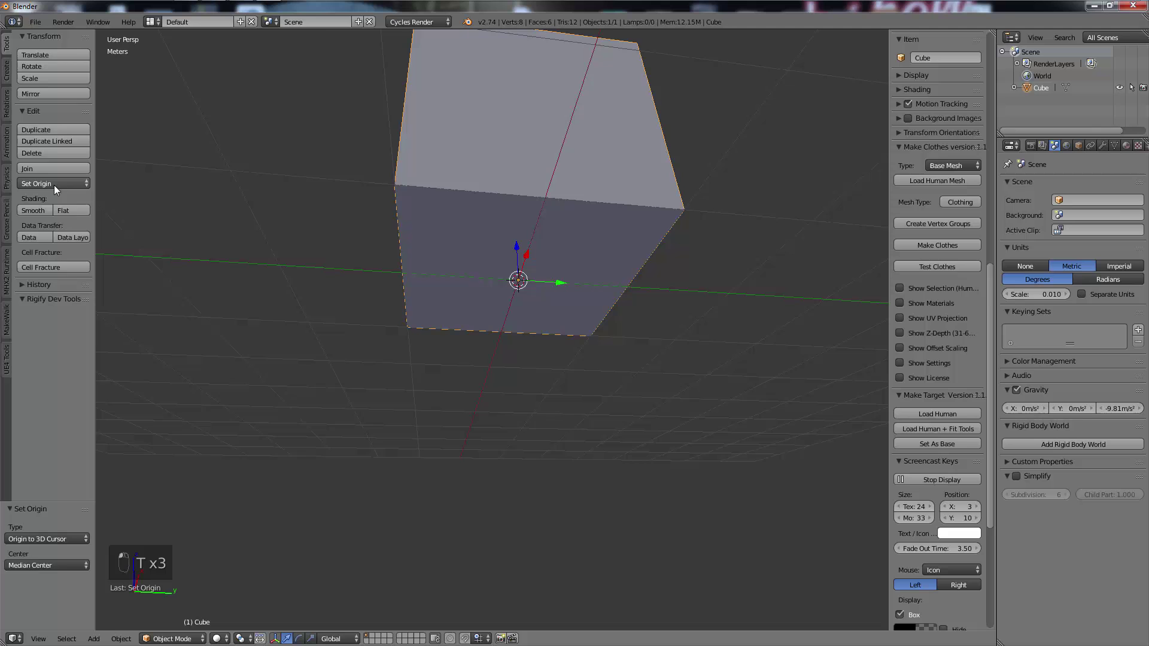
pyautogui.press('t')
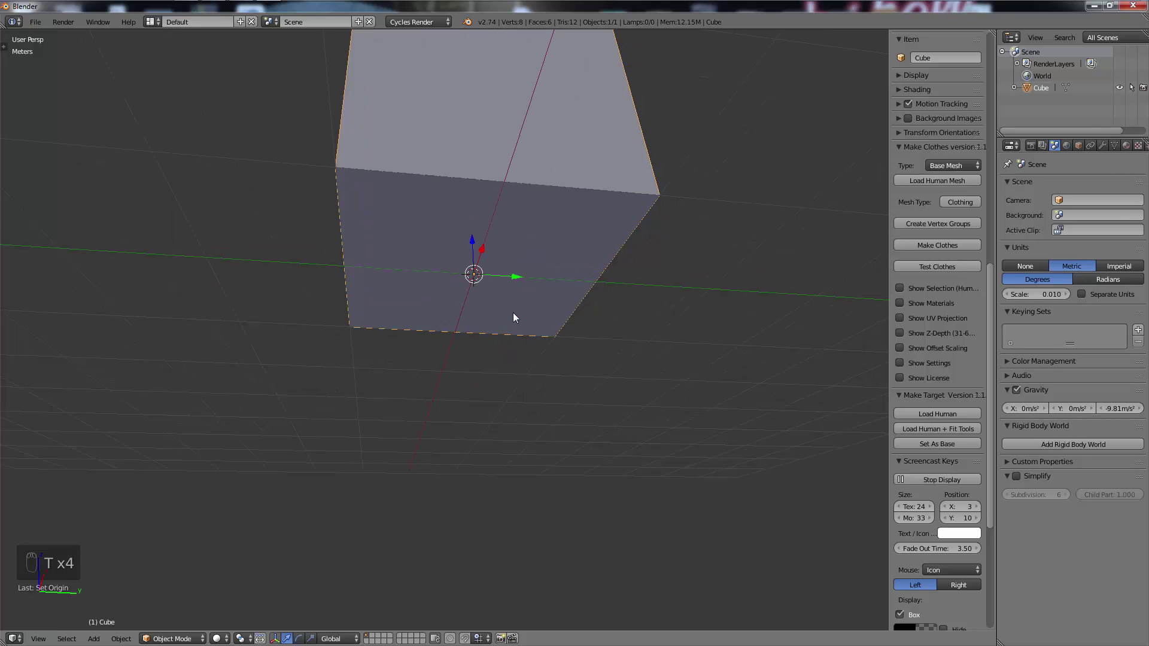
pyautogui.press('space')
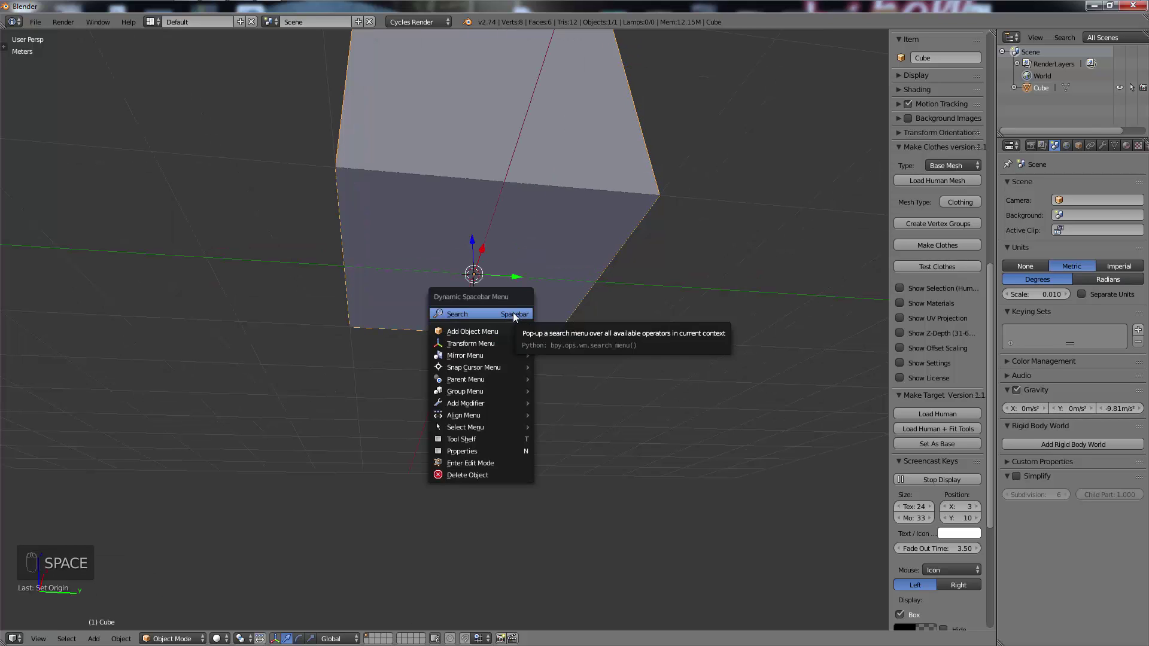
pyautogui.press('space')
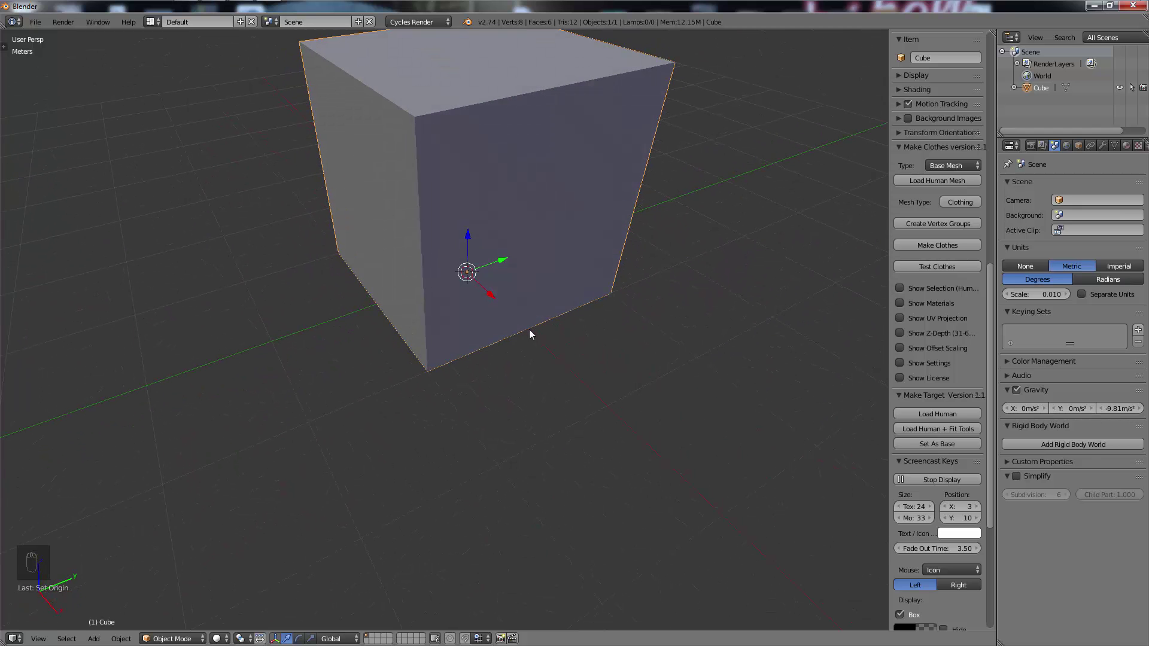
# Step: Add a Single Bone armature at the world centre, show wireframe, and rename its bone Root
pyautogui.press('shift+a')
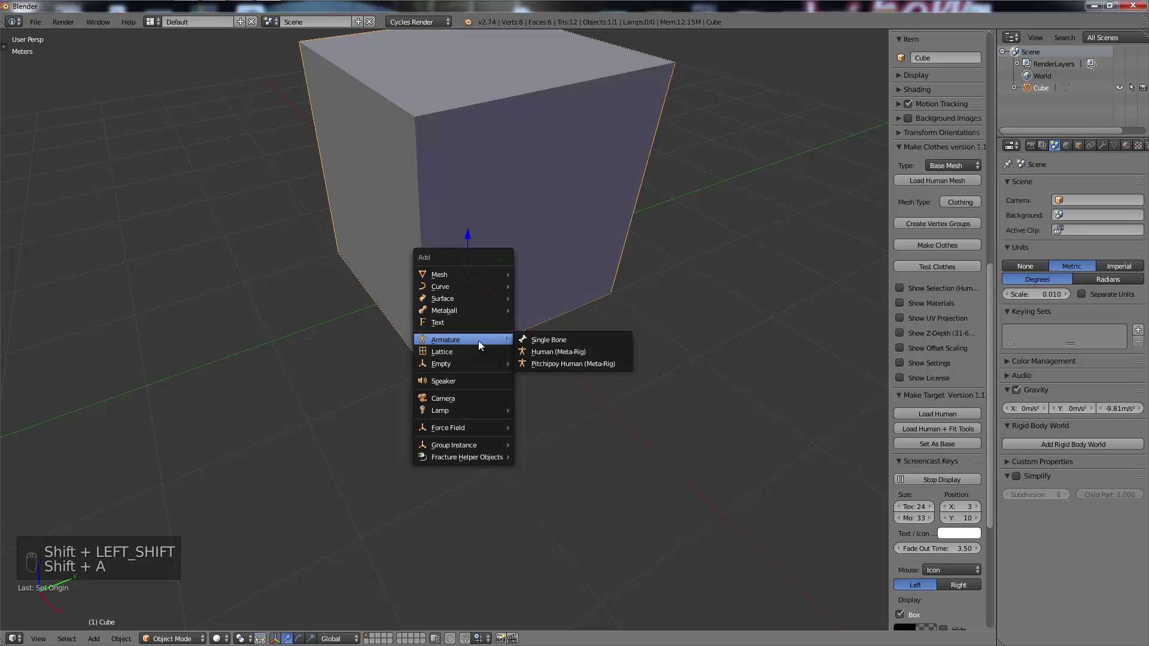
pyautogui.press('z')
pyautogui.moveTo(449, 285); pyautogui.dragTo(472, 246)
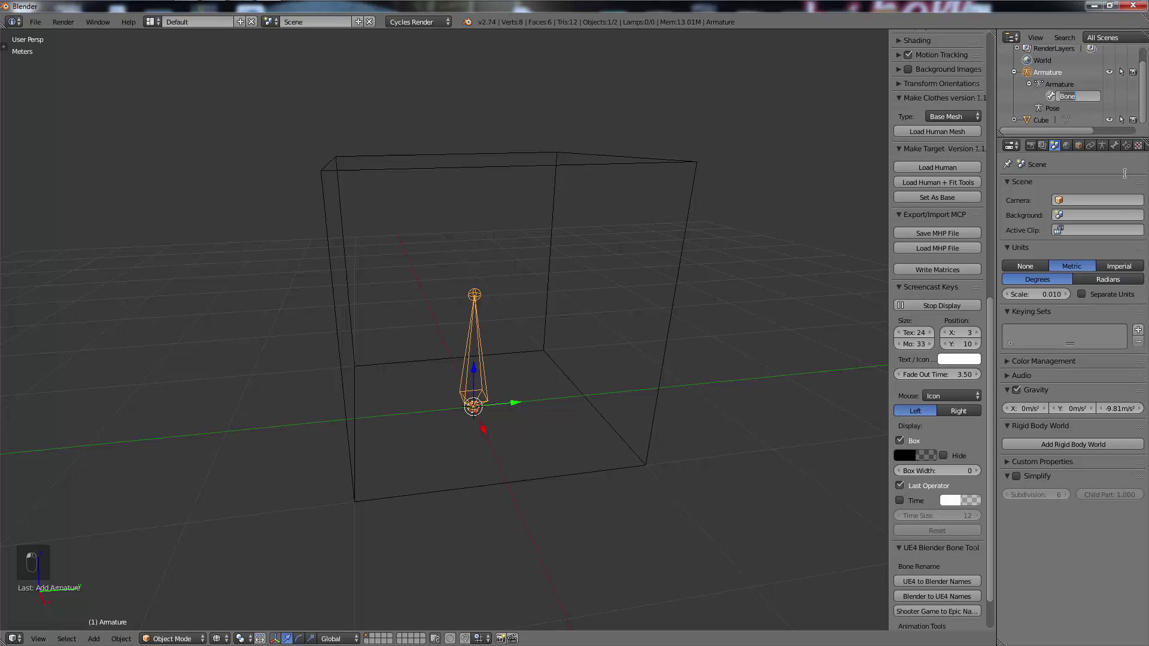
pyautogui.press('o')
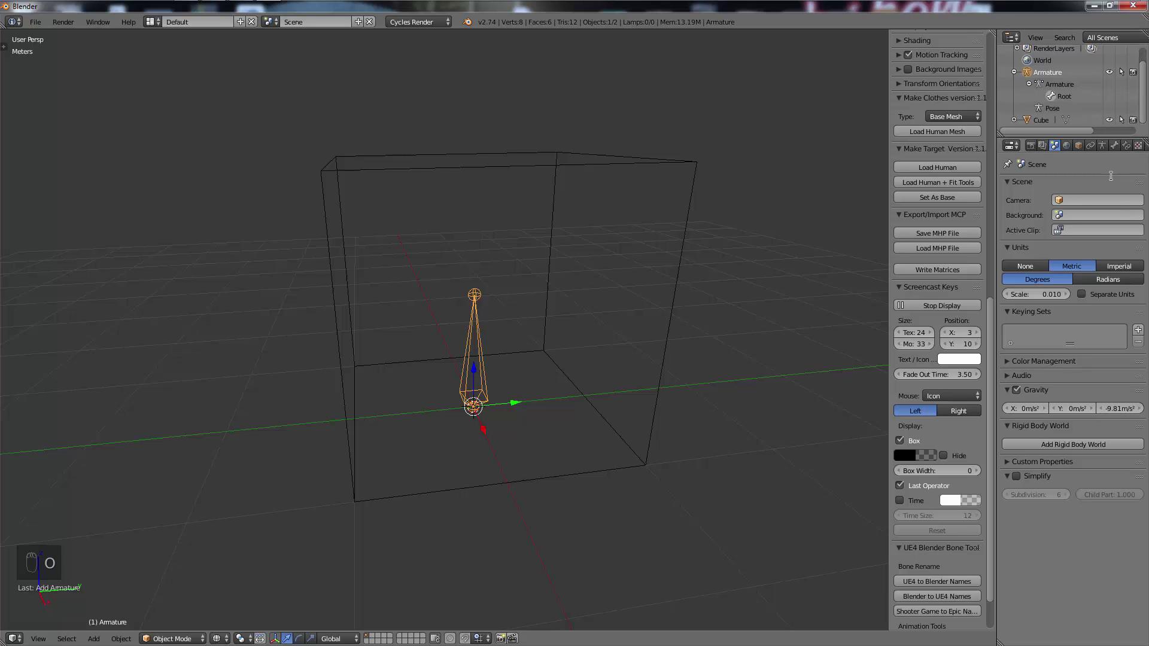
pyautogui.moveTo(491, 381); pyautogui.dragTo(478, 388)
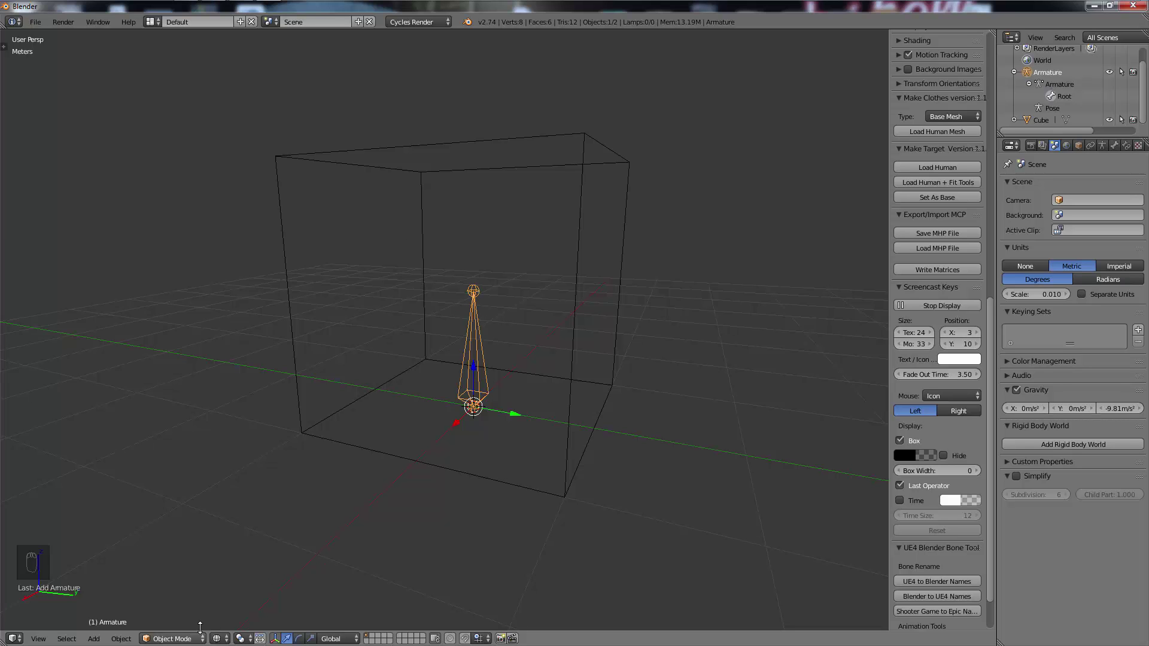
# Step: In armature Edit Mode, extrude LeftArm and RightArm bones sideways from the Root bone
pyautogui.press('Tab')
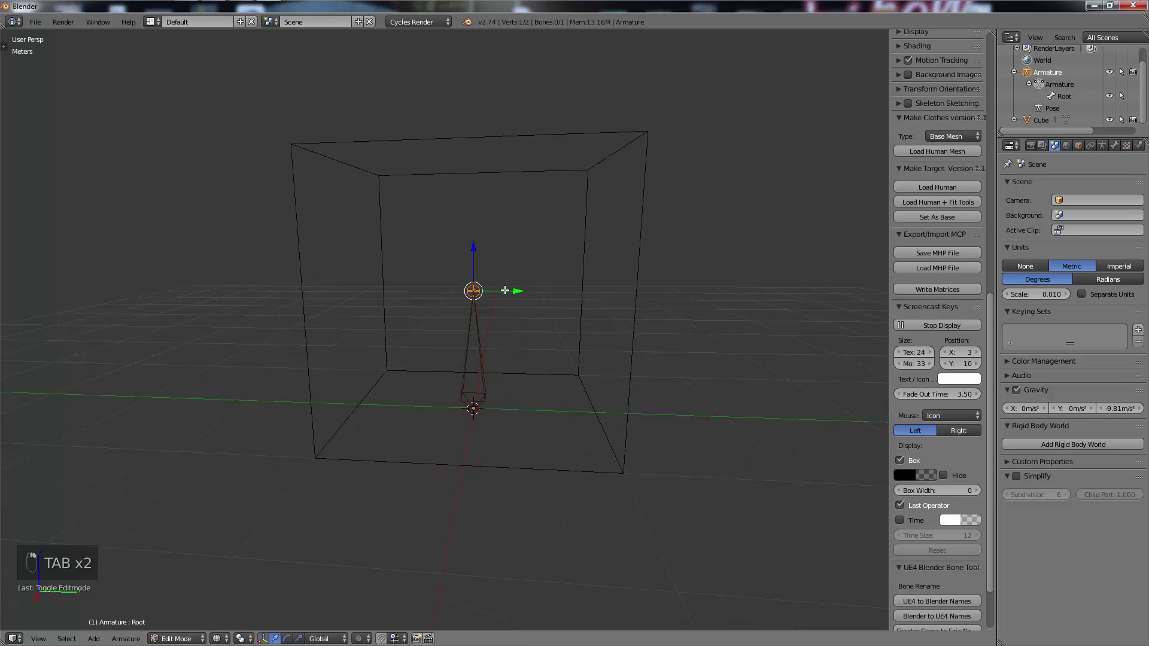
pyautogui.press('e')
pyautogui.press('e')
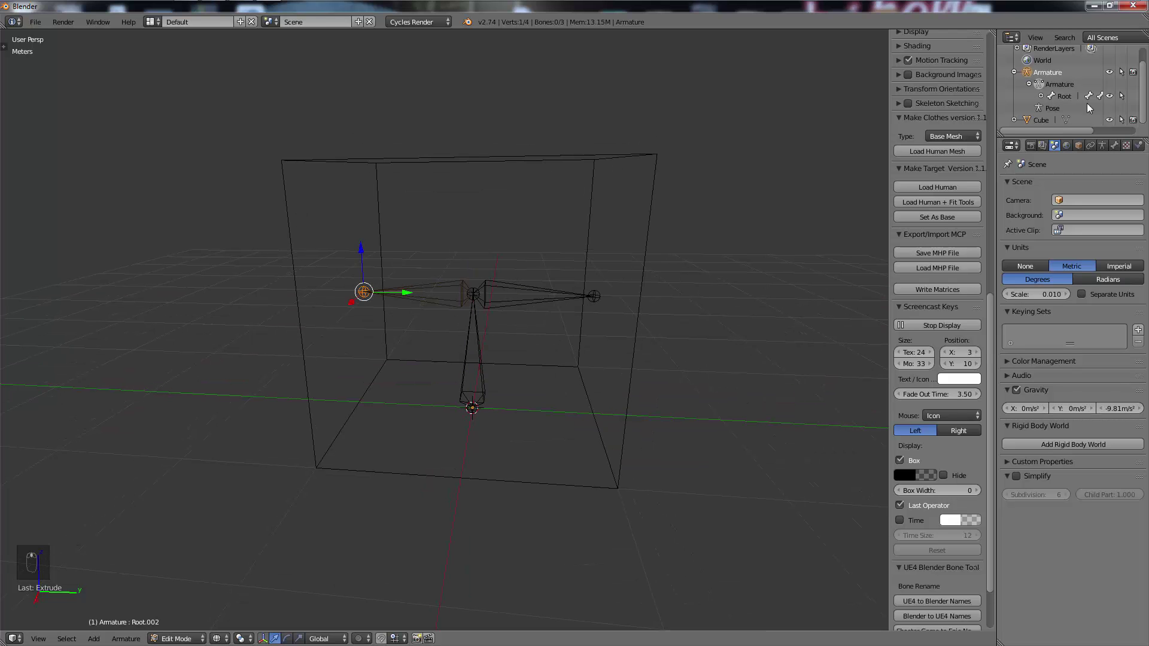
pyautogui.moveTo(1088, 89); pyautogui.dragTo(1058, 158)
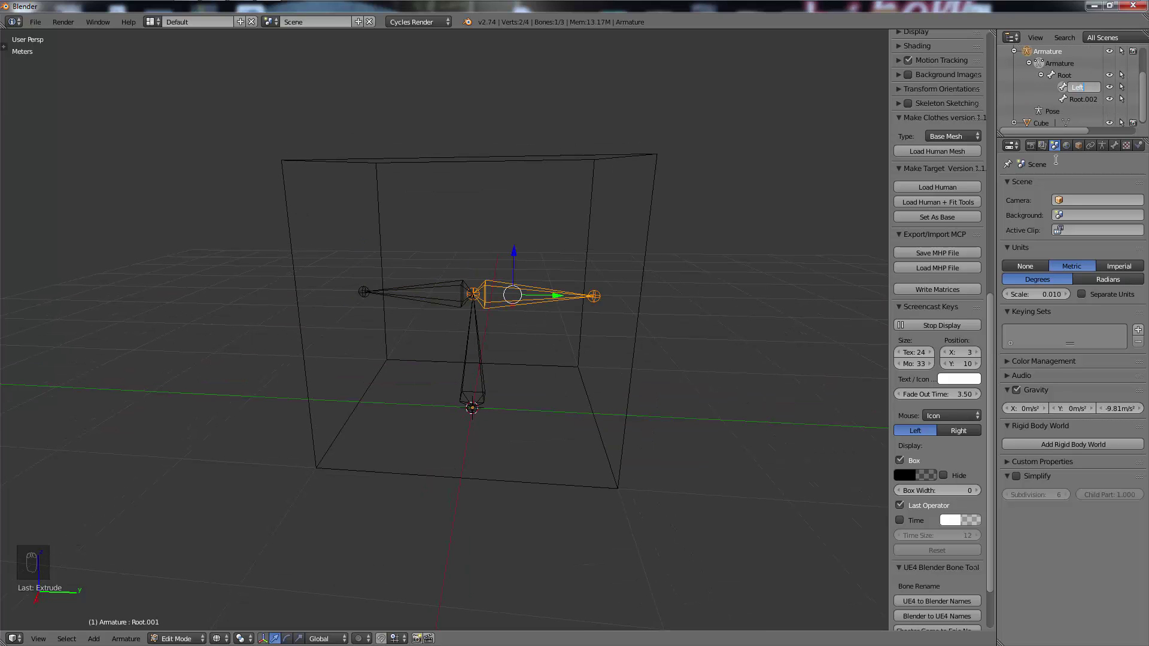
pyautogui.moveTo(1083, 106); pyautogui.dragTo(972, 110)
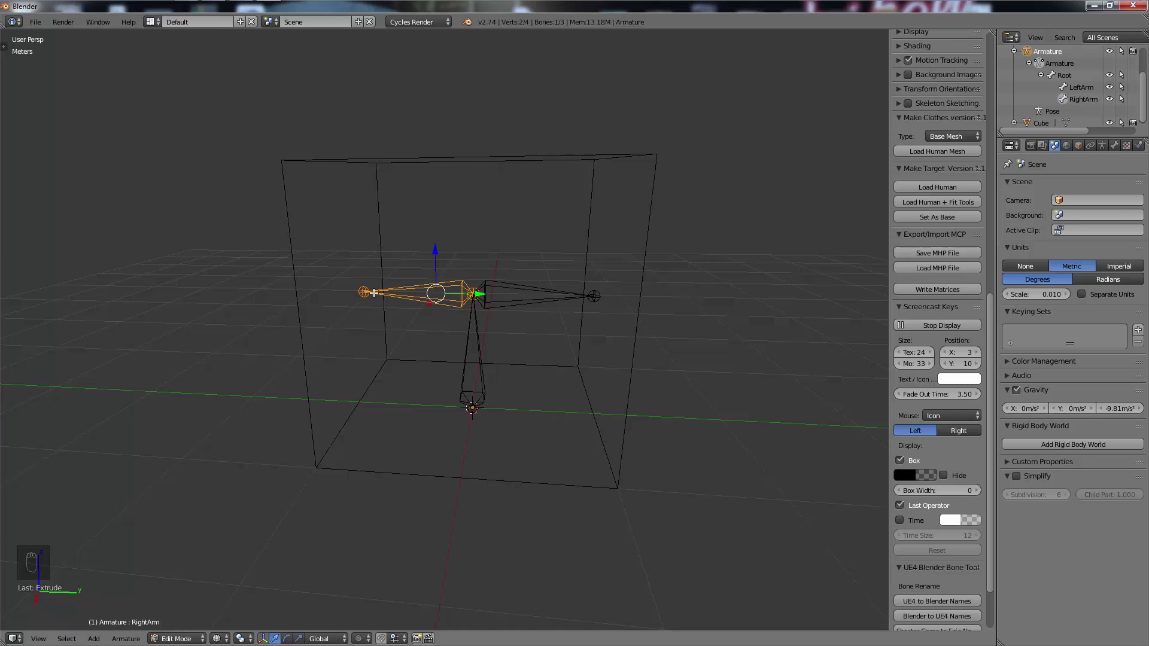
# Step: Extrude a second bone from each arm tip, giving two-bone LeftArm and RightArm chains
pyautogui.press('e')
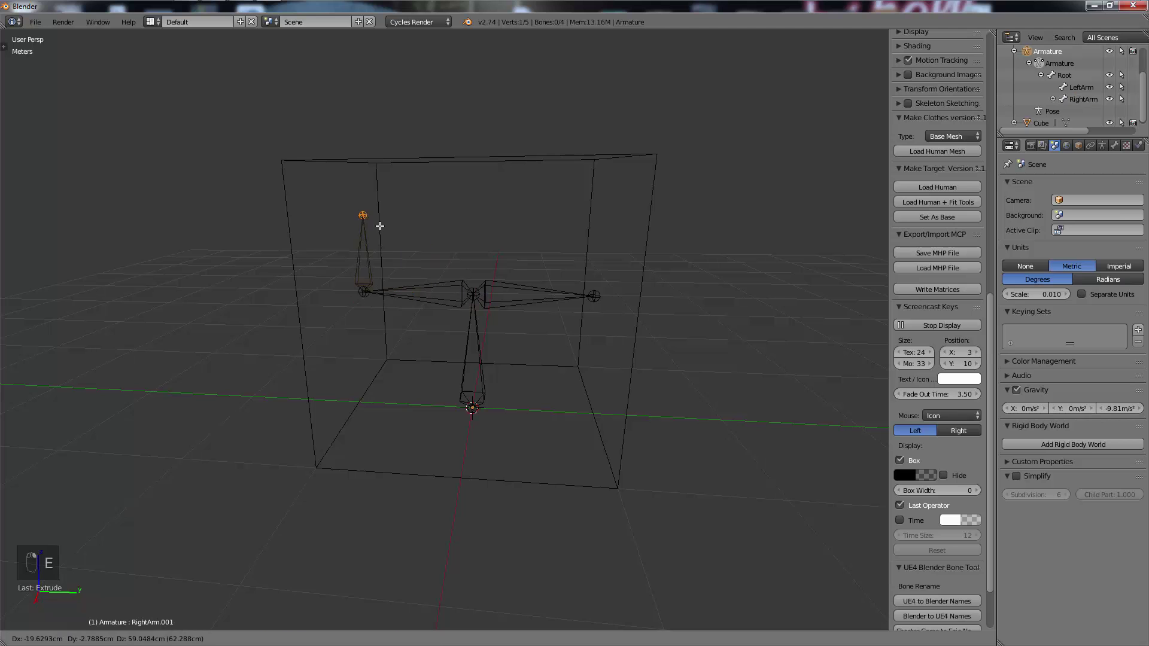
pyautogui.click(1059, 117)
pyautogui.moveTo(1068, 80); pyautogui.dragTo(993, 147)
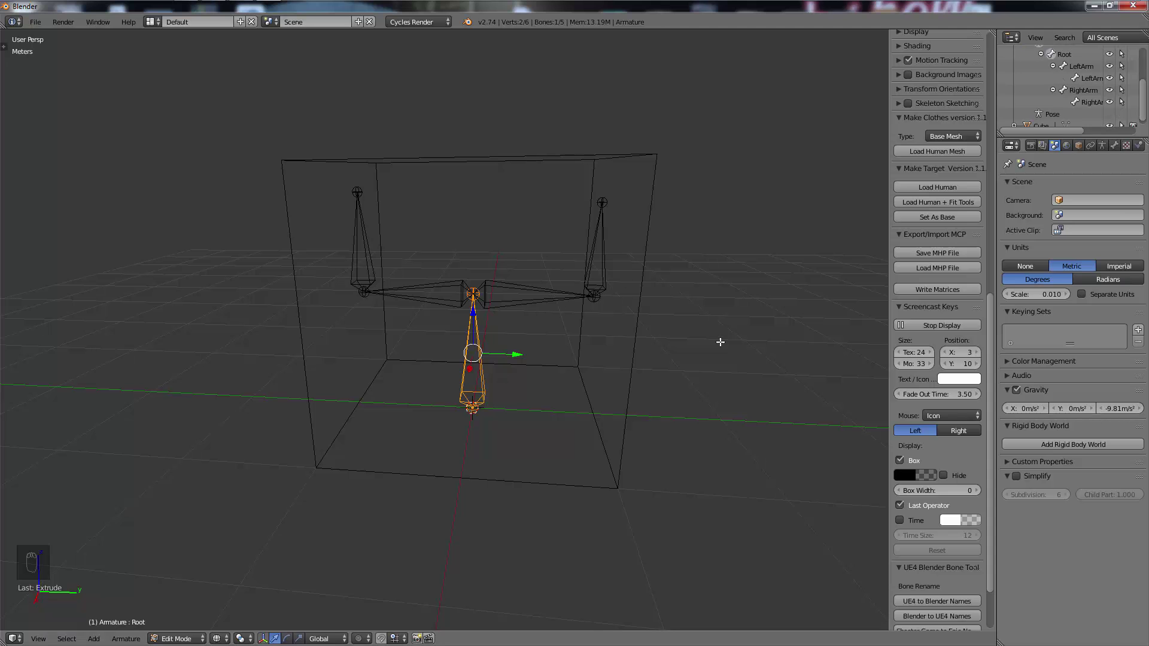
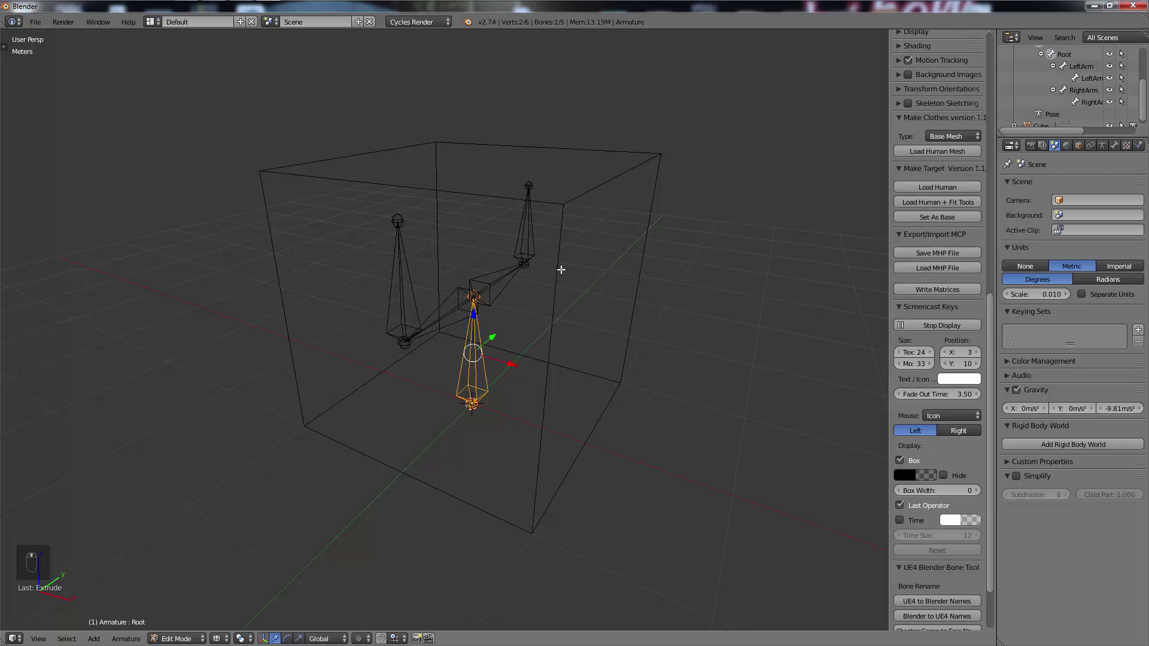
pyautogui.middleClick(474, 292)
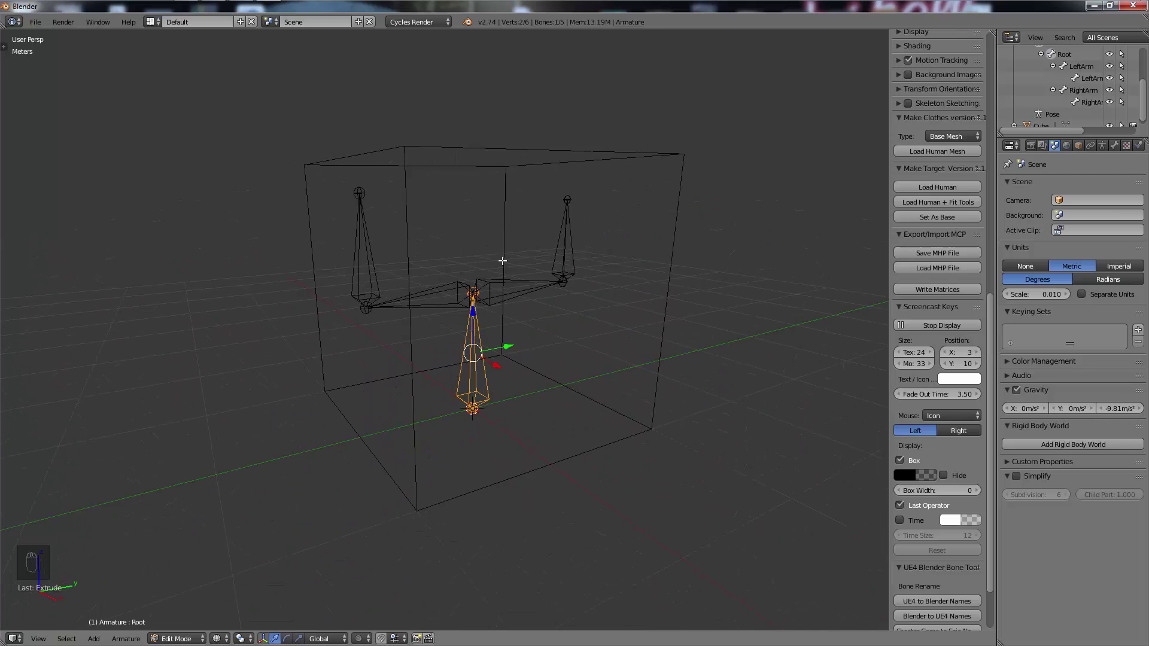
pyautogui.press('Tab')
# Step: Parent the cube to the armature with automatic weights and check the result in Weight Paint mode
pyautogui.press('z')
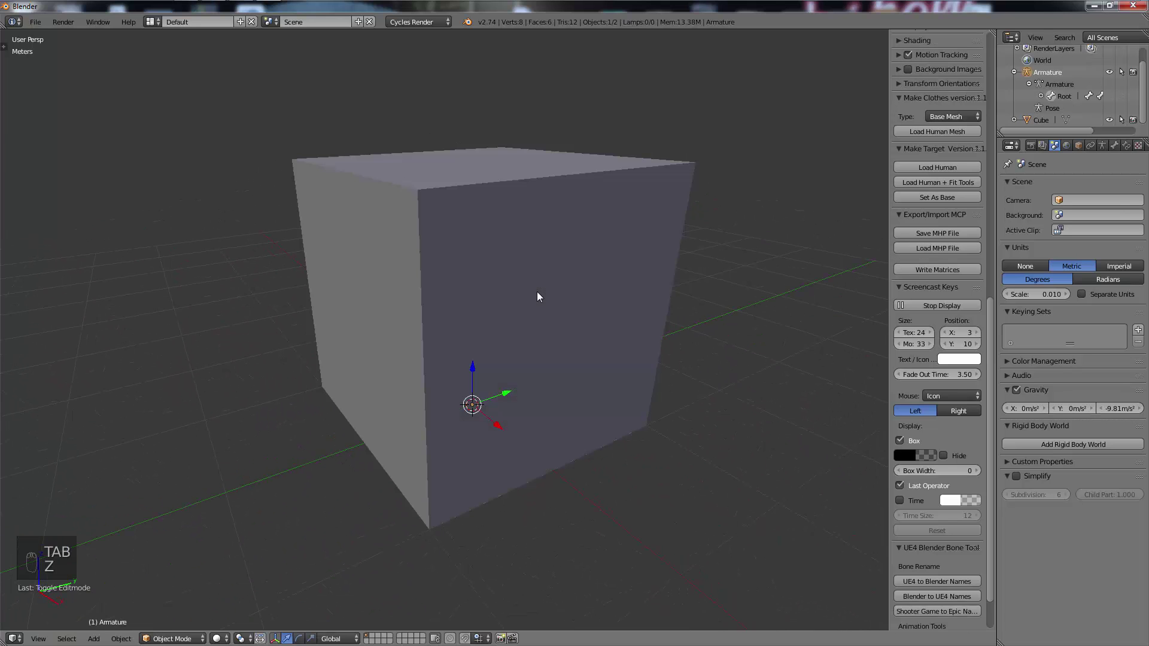
pyautogui.press('z')
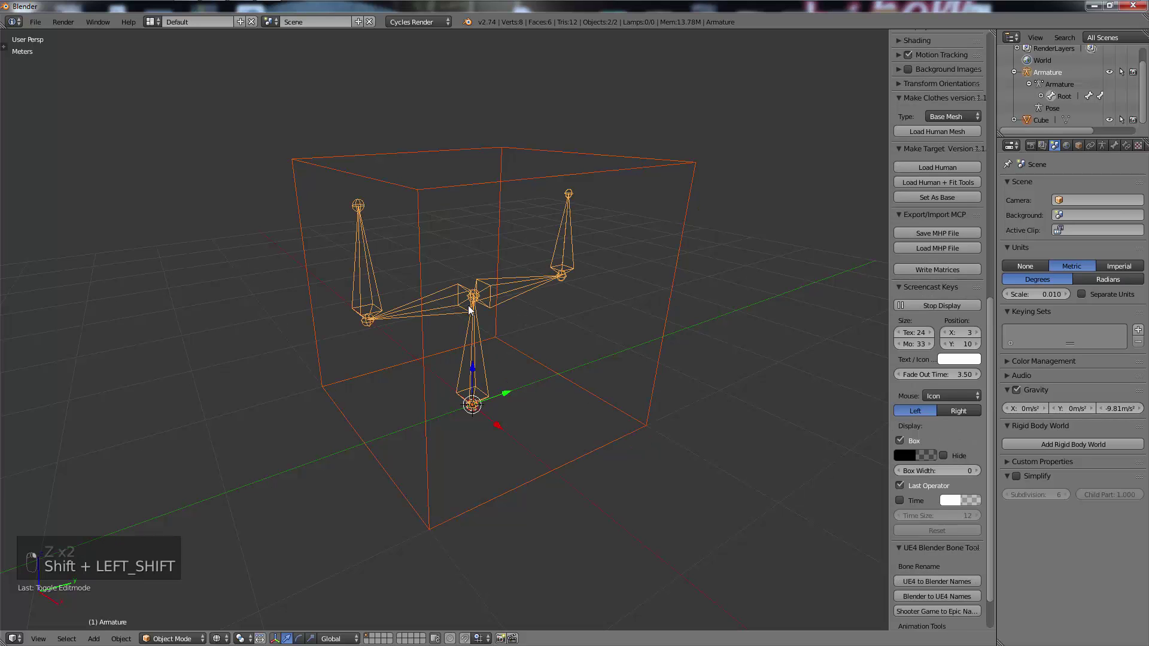
pyautogui.press('ctrl+shift+p')
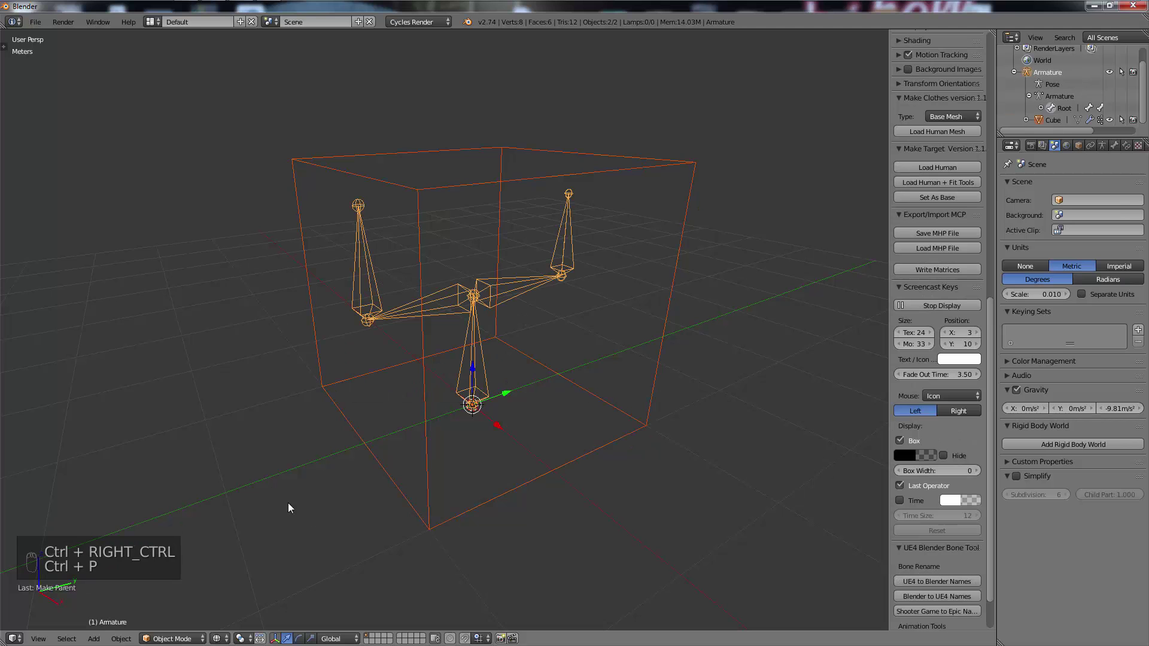
pyautogui.moveTo(196, 640); pyautogui.dragTo(441, 464)
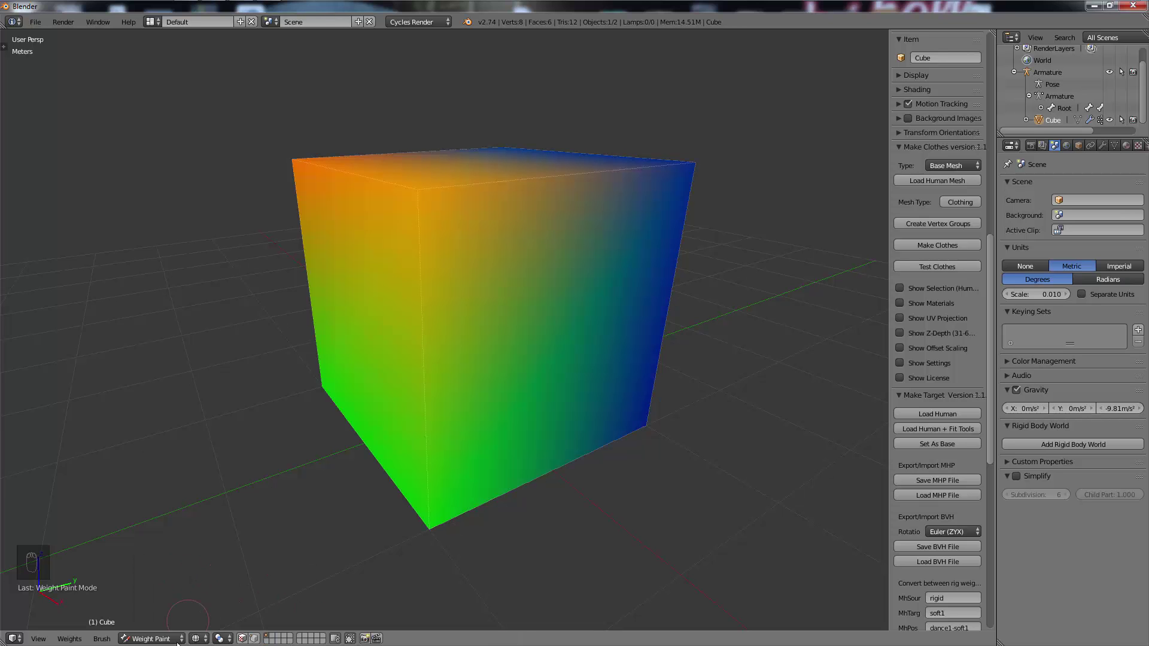
pyautogui.doubleClick(175, 630)
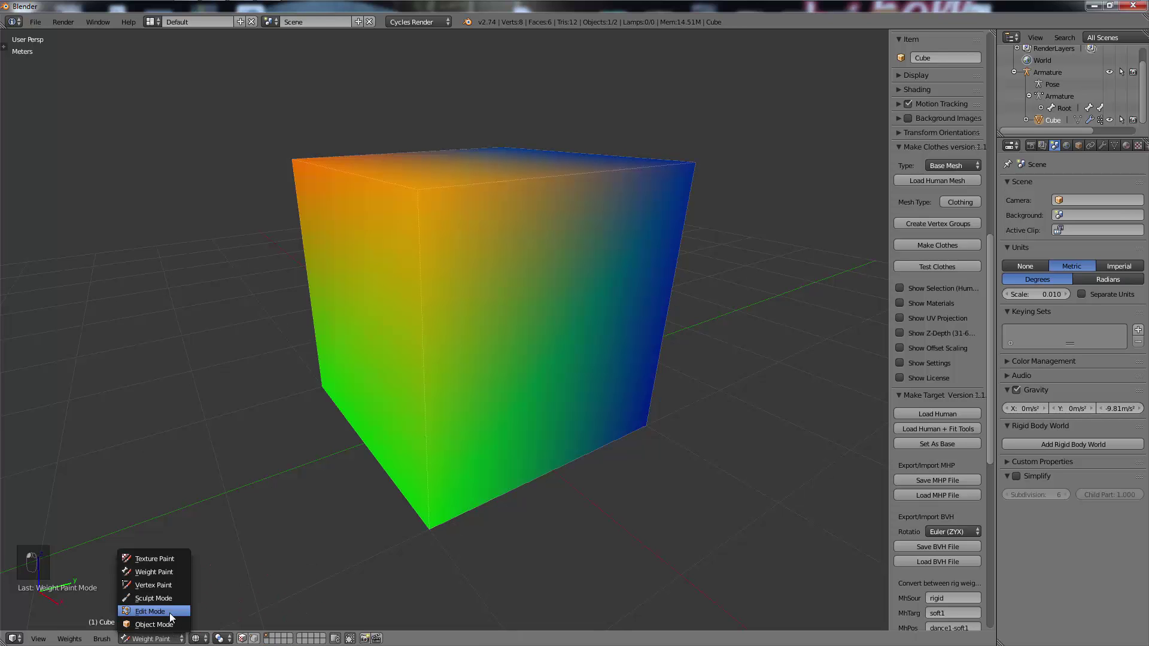
pyautogui.click(164, 631)
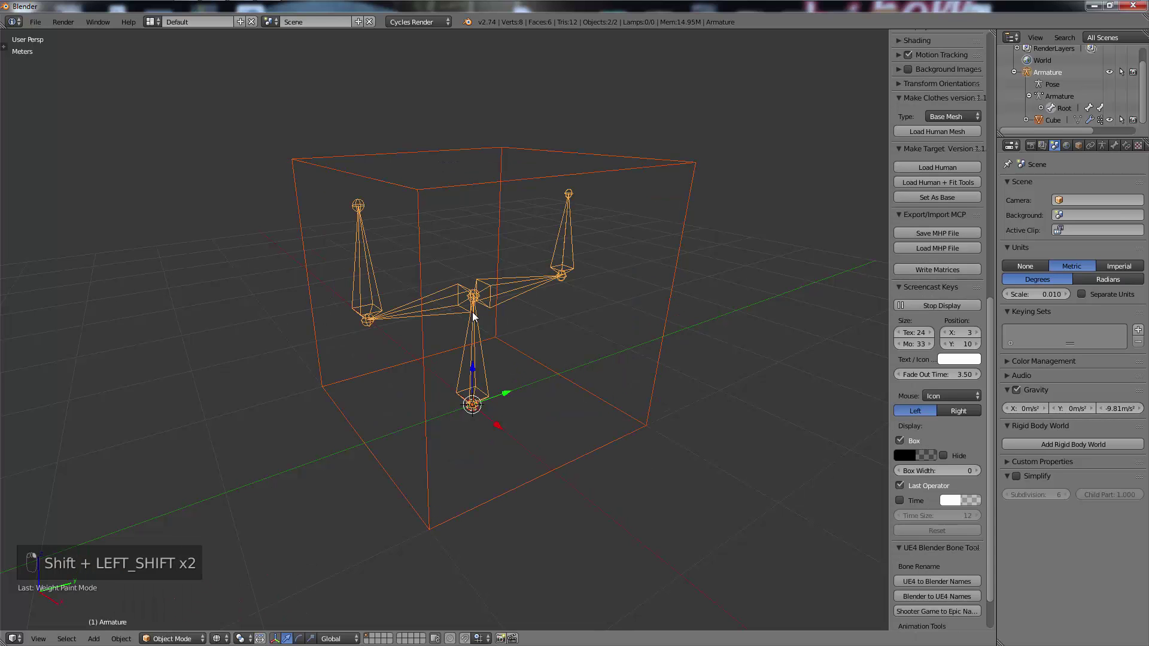
# Step: Select only the armature and enter Pose Mode to bend an arm bone downward
pyautogui.press('ctrl+shift+p')
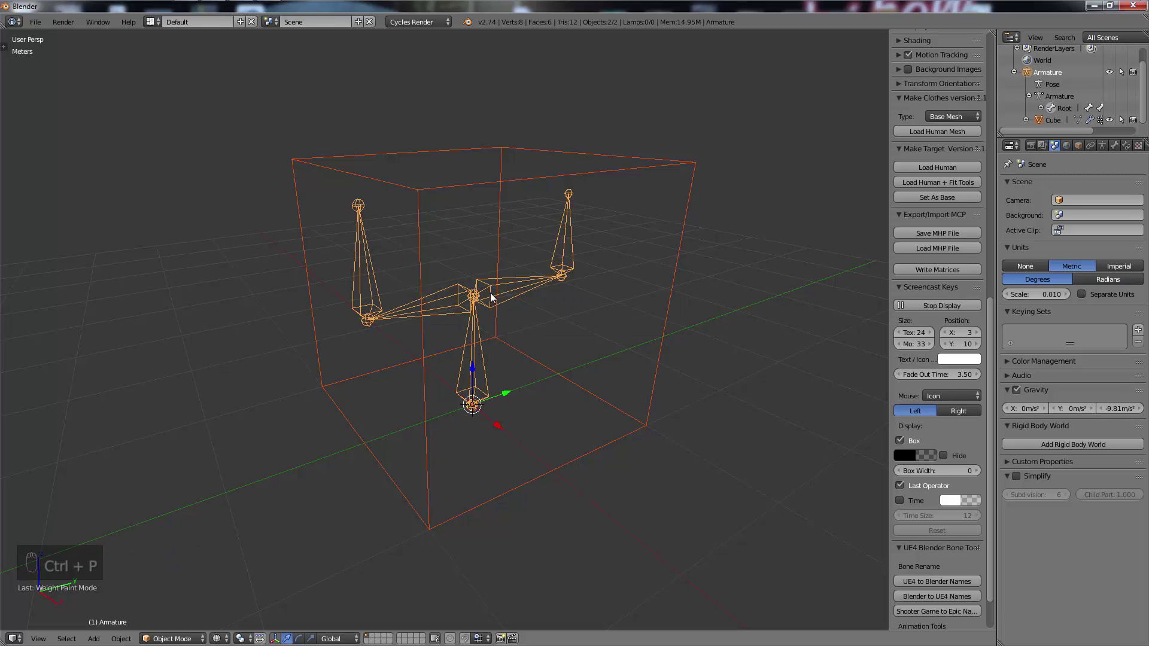
pyautogui.moveTo(501, 293); pyautogui.dragTo(499, 296)
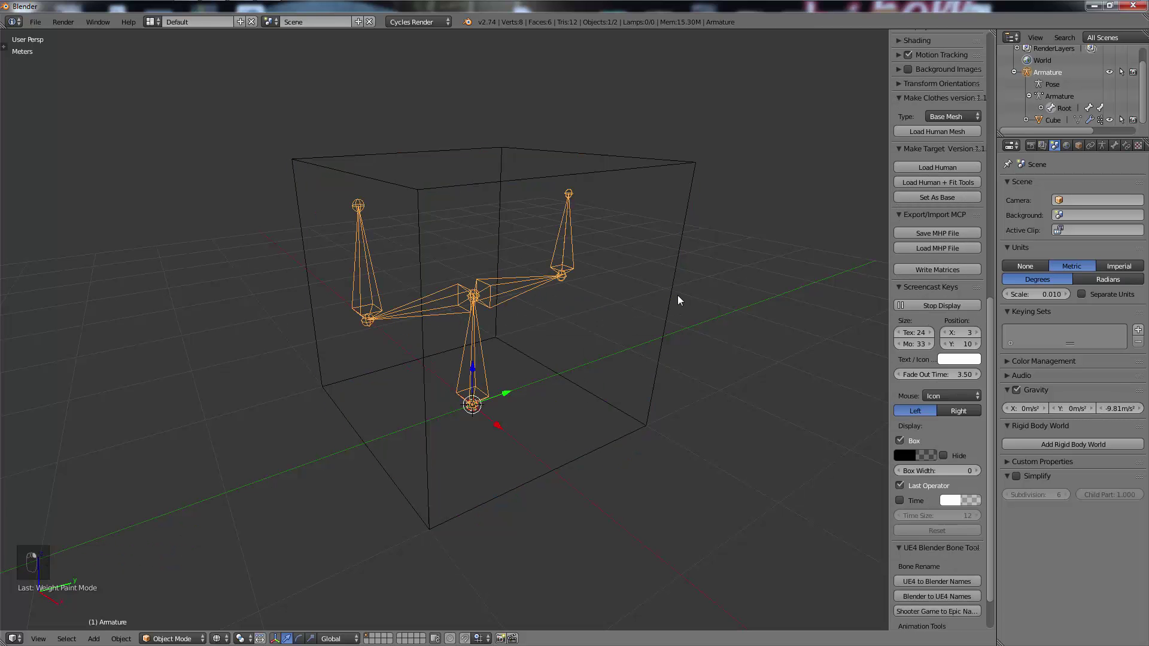
pyautogui.moveTo(586, 305); pyautogui.dragTo(556, 320)
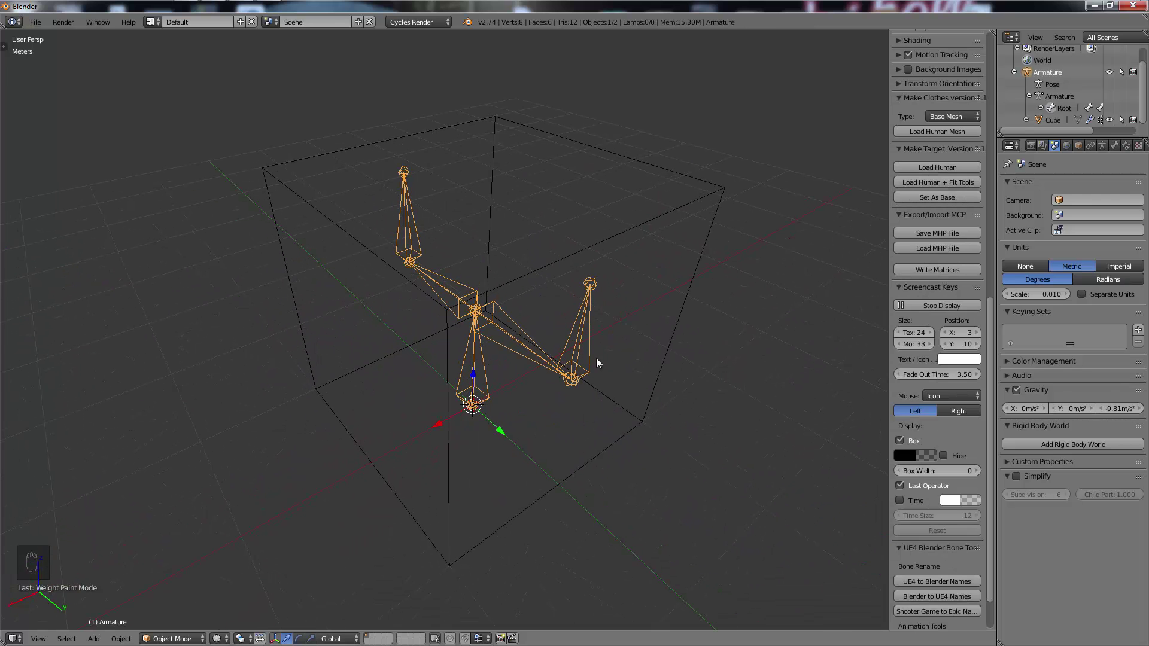
# Step: Rotate the LeftArm.001 bone in solid shading to test skinning, then cancel back to a neutral pose
pyautogui.click(584, 334)
pyautogui.press('ctrl+Tab')
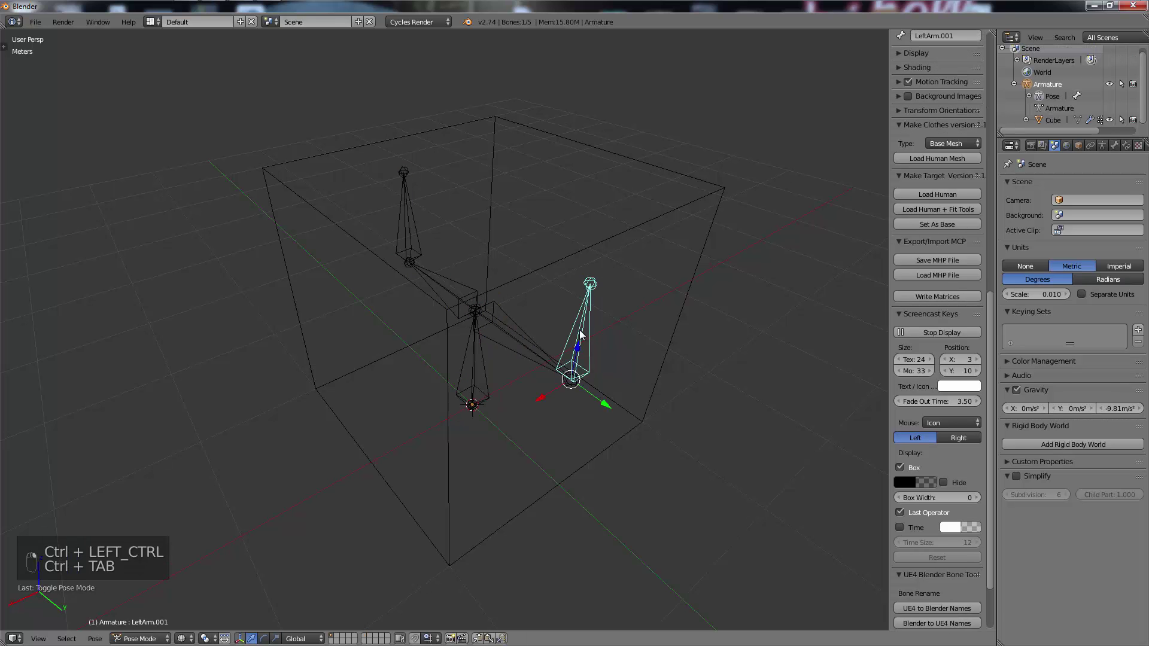
pyautogui.press('z')
pyautogui.press('r')
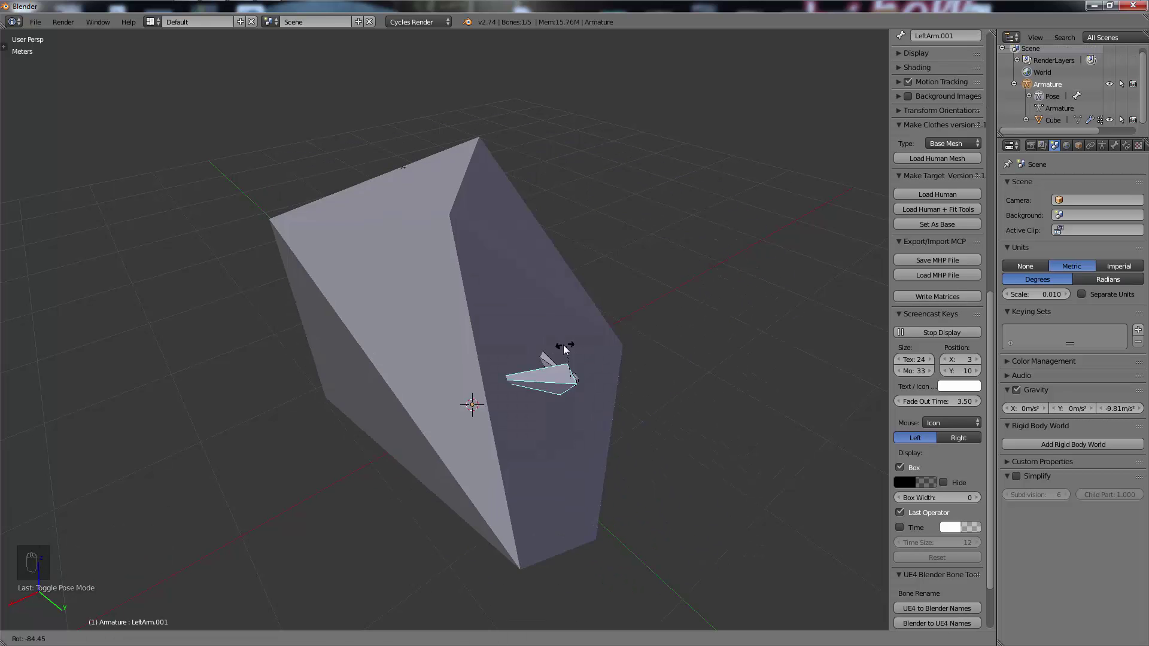
pyautogui.middleClick(407, 380)
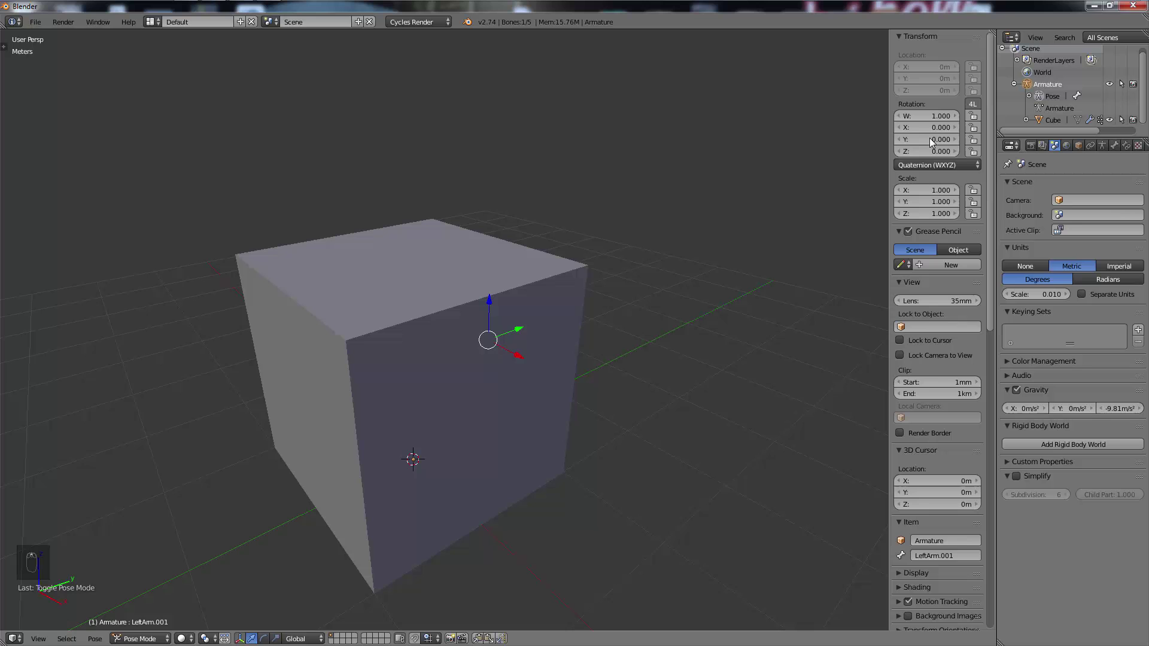
# Step: Verify in the Properties sidebar that cube and bone read zero location/rotation and scale 1
pyautogui.press('n')
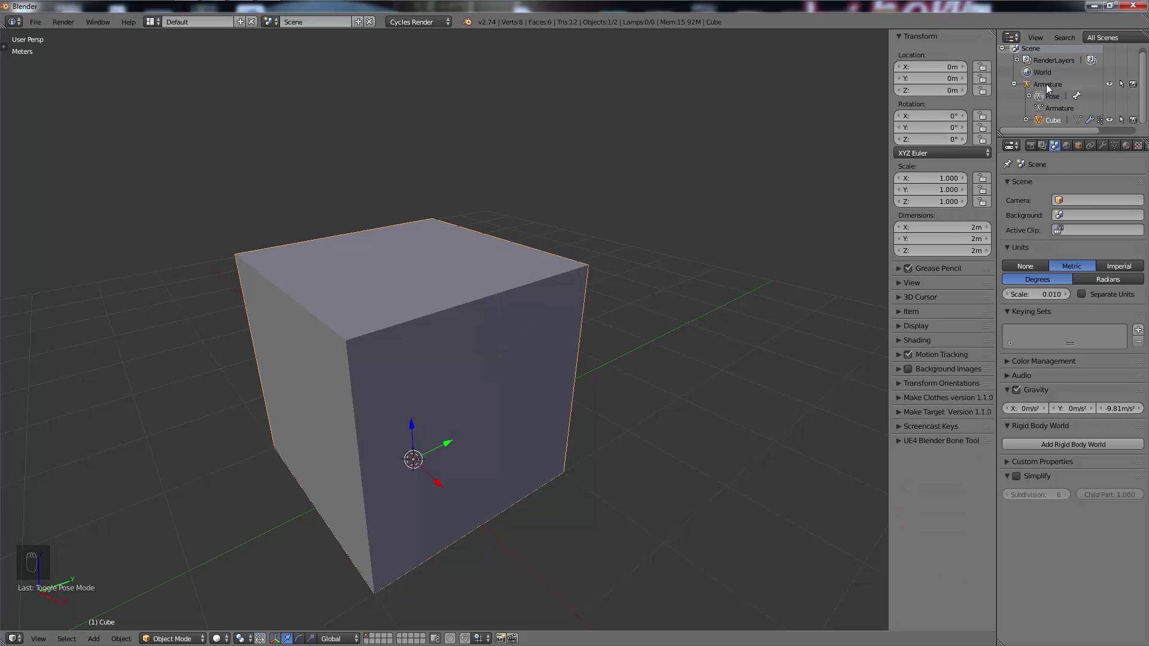
pyautogui.moveTo(1050, 87); pyautogui.dragTo(953, 168)
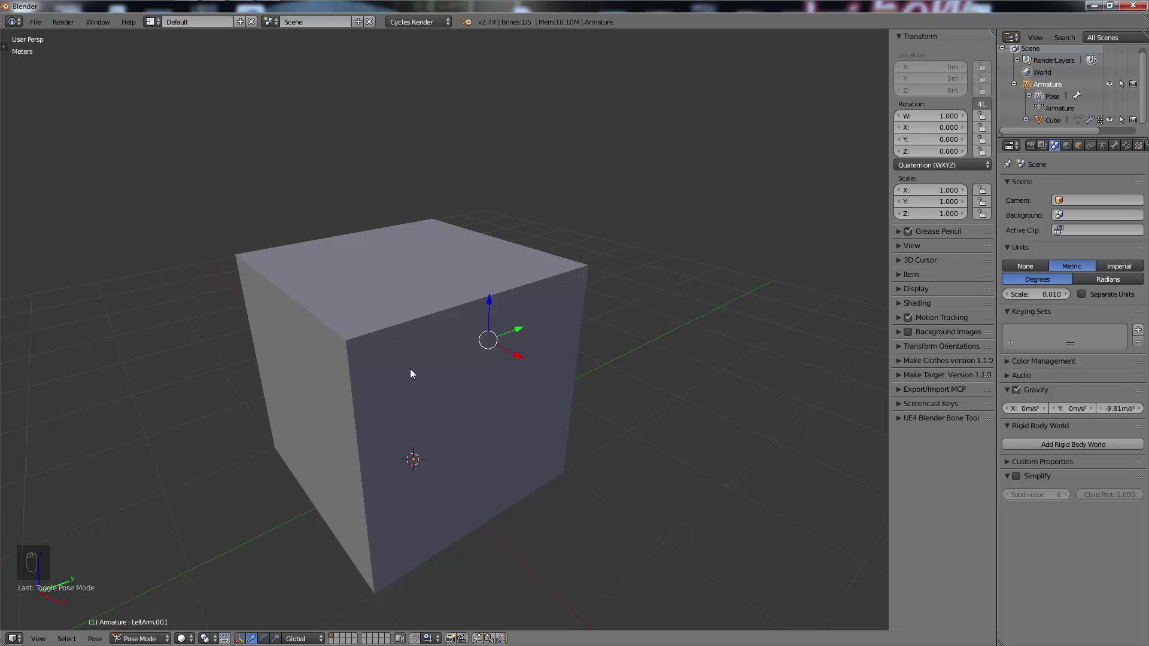
pyautogui.middleClick(409, 385)
pyautogui.moveTo(428, 292); pyautogui.dragTo(449, 303)
pyautogui.moveTo(491, 332); pyautogui.dragTo(72, 84)
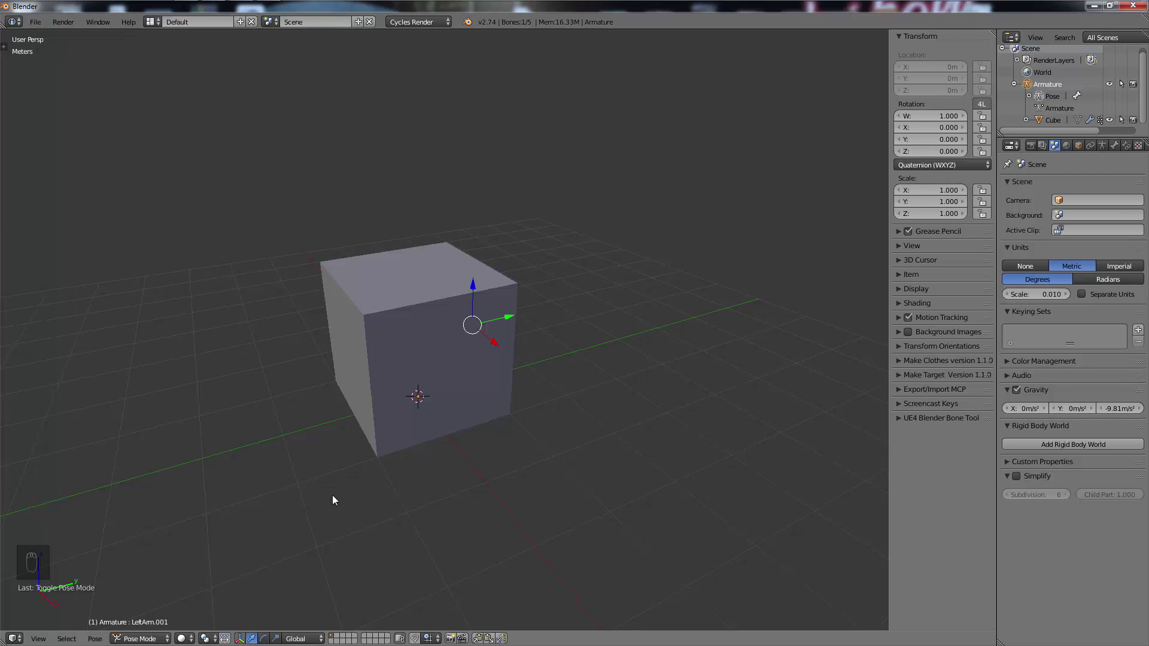
# Step: Start File > Export > FBX to save the scene as untitled.fbx
pyautogui.click(145, 629)
pyautogui.moveTo(224, 271); pyautogui.dragTo(45, 23)
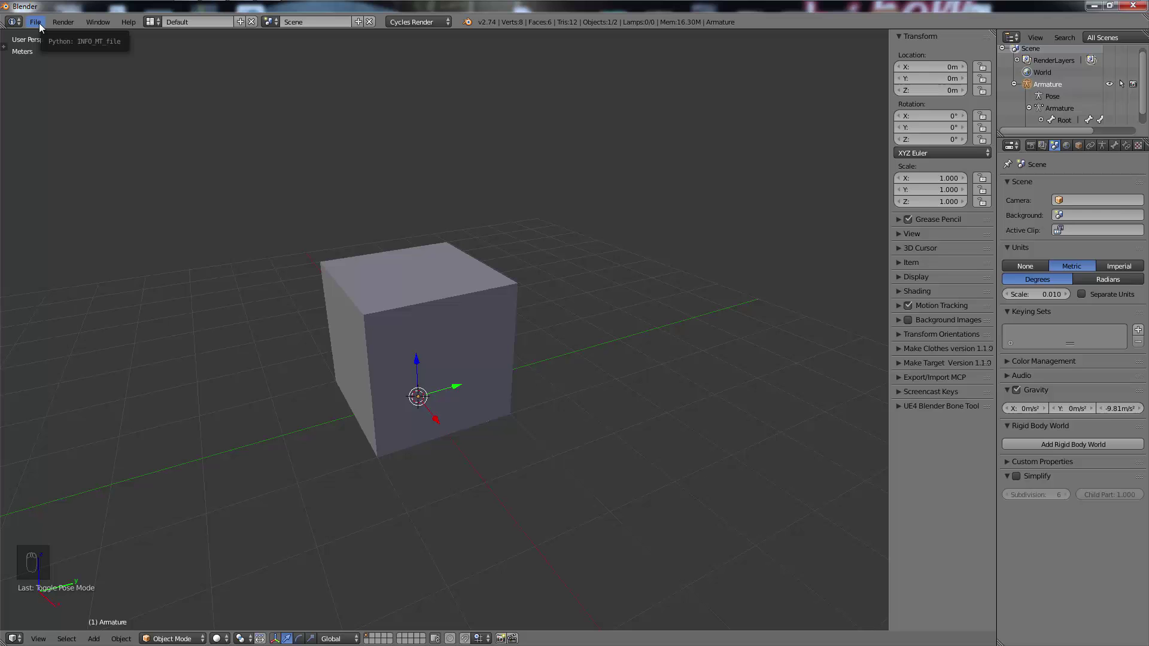